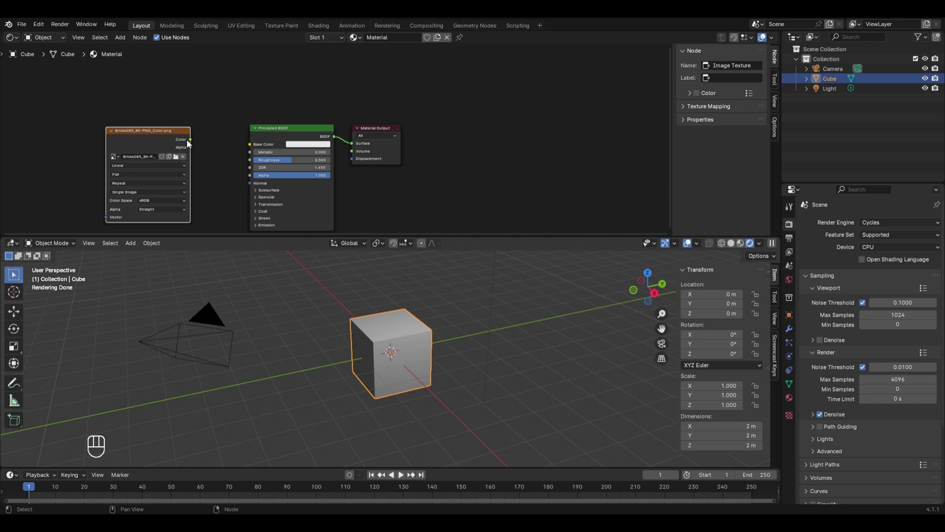
Step: Connect the brick Image Texture Color output to the Principled BSDF Base Color
{"action": "left_click_drag", "start_coordinate": [205, 144], "coordinate": [246, 148]}
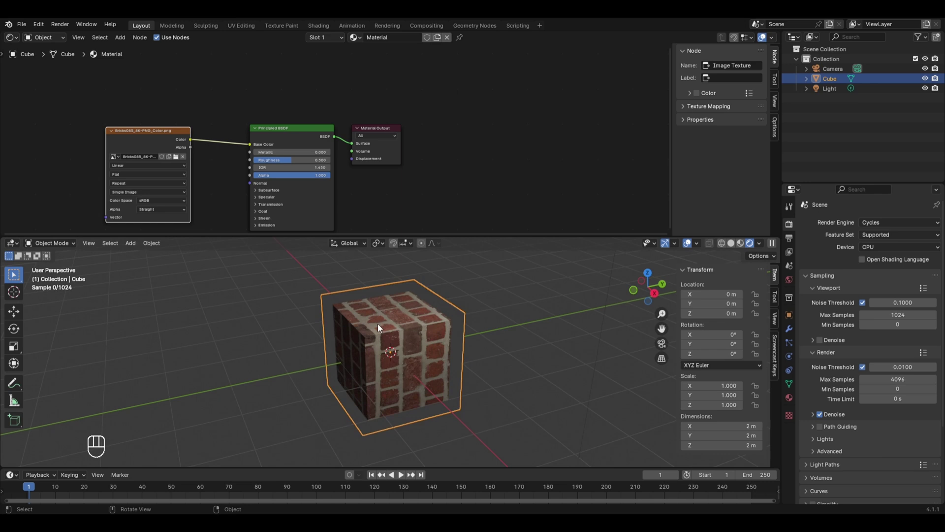
{"action": "left_click_drag", "start_coordinate": [371, 376], "coordinate": [398, 389]}
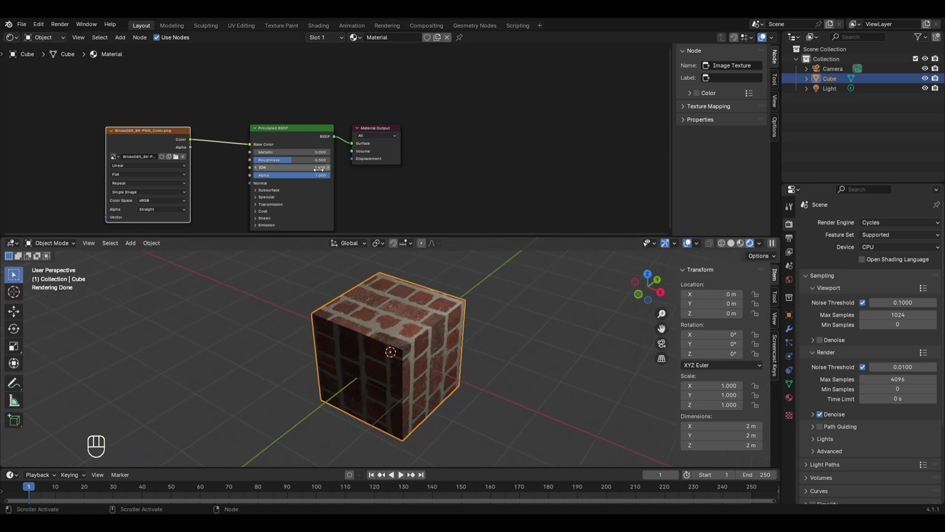
{"action": "left_click", "coordinate": [214, 202]}
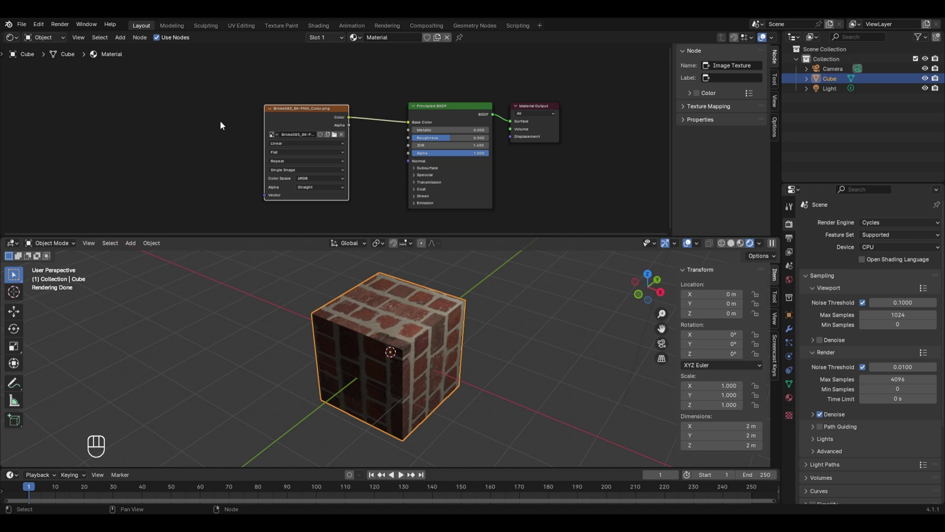
Step: Add a Texture Coordinate node and drive the brick texture's Vector with its Object output
{"action": "key", "text": "shift+a"}
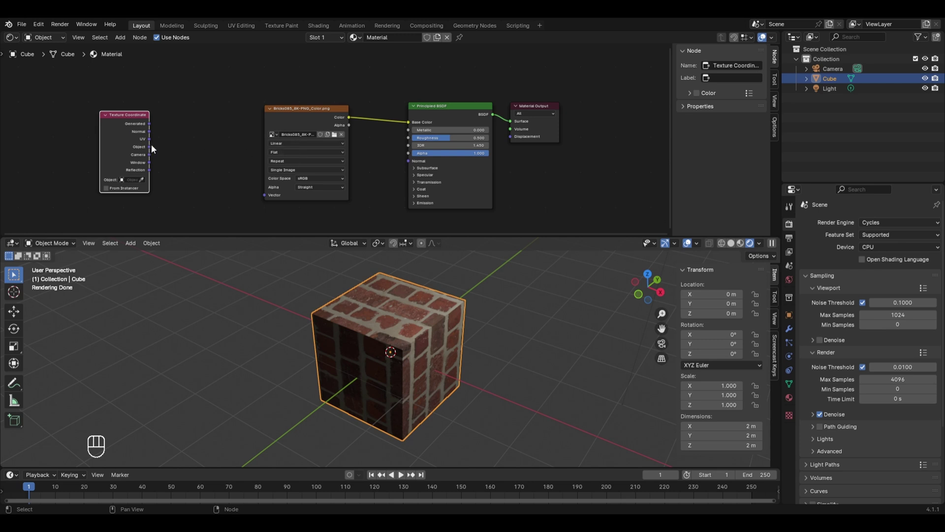
{"action": "left_click_drag", "start_coordinate": [199, 152], "coordinate": [268, 196]}
{"action": "left_click_drag", "start_coordinate": [391, 347], "coordinate": [428, 374]}
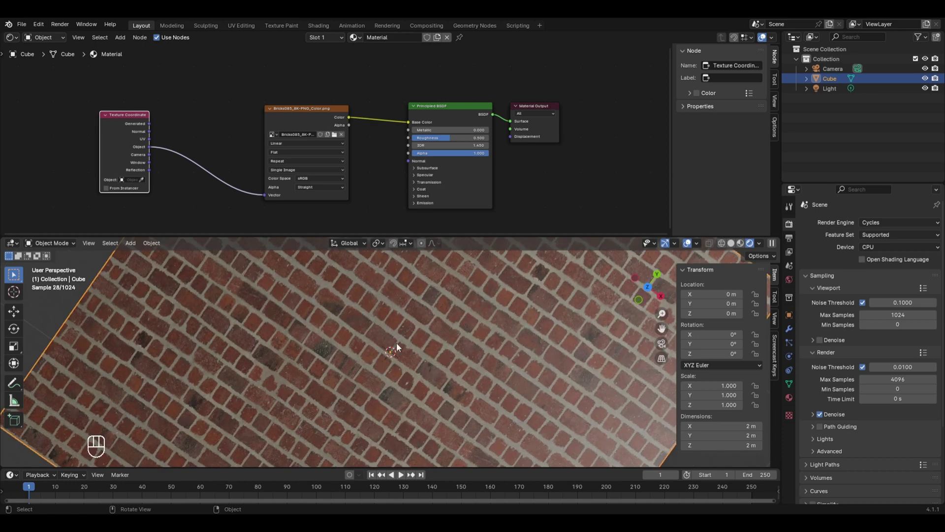
{"action": "left_click_drag", "start_coordinate": [376, 316], "coordinate": [514, 406]}
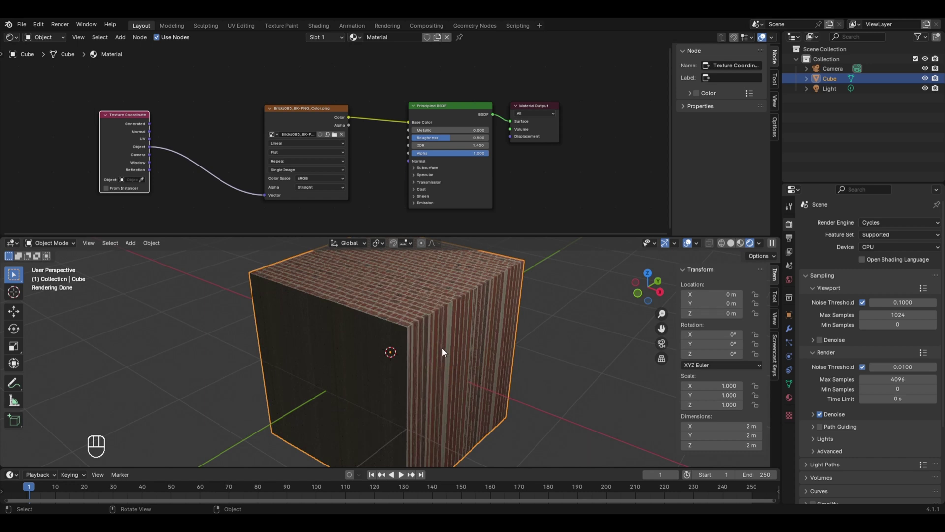
{"action": "left_click_drag", "start_coordinate": [443, 351], "coordinate": [500, 401]}
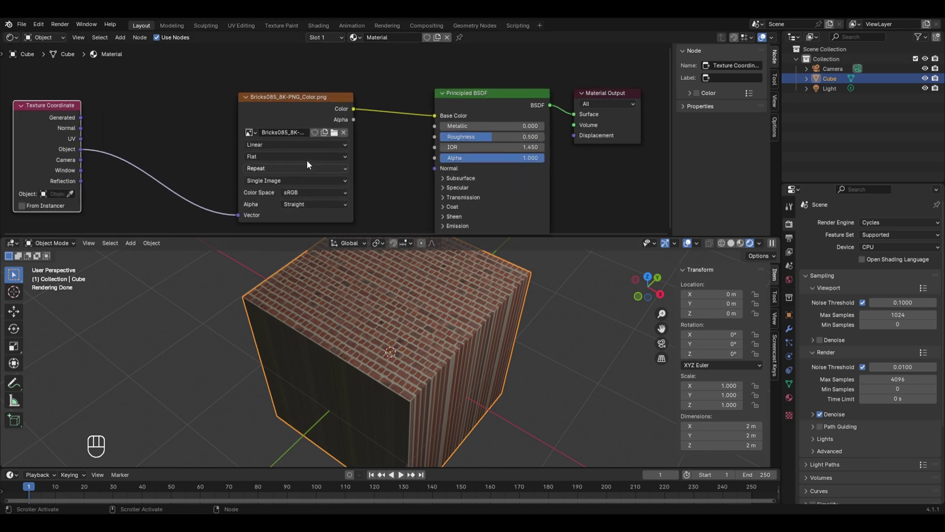
Step: Switch the brick image texture's projection from Flat to Box
{"action": "left_click_drag", "start_coordinate": [341, 161], "coordinate": [387, 205]}
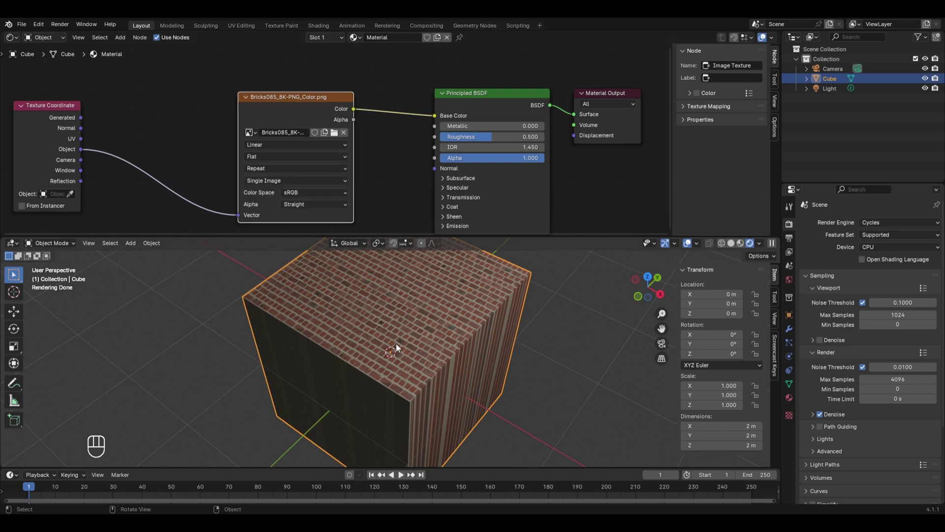
{"action": "left_click_drag", "start_coordinate": [330, 161], "coordinate": [289, 200]}
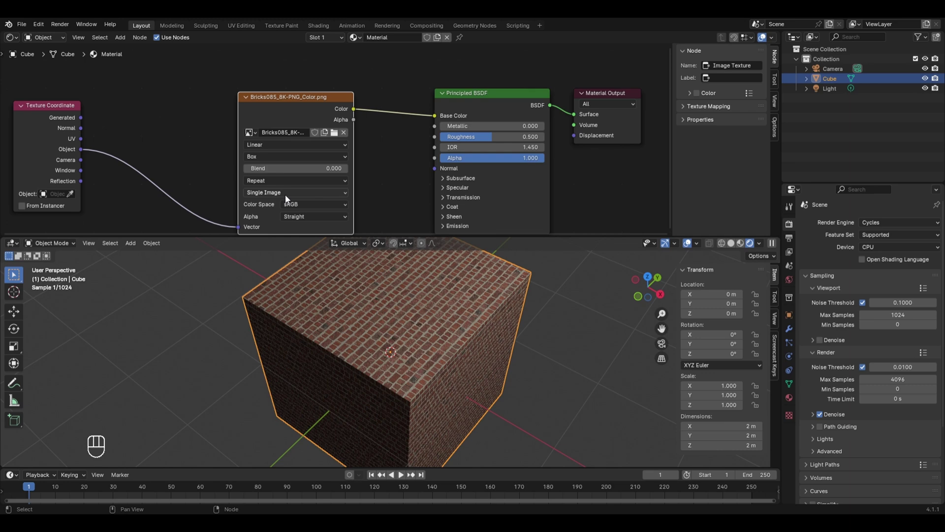
{"action": "left_click_drag", "start_coordinate": [449, 406], "coordinate": [436, 404]}
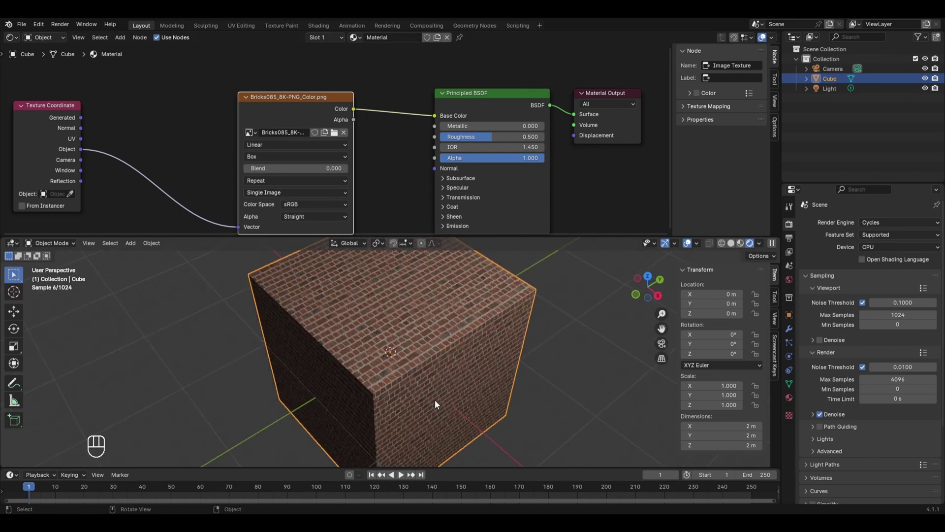
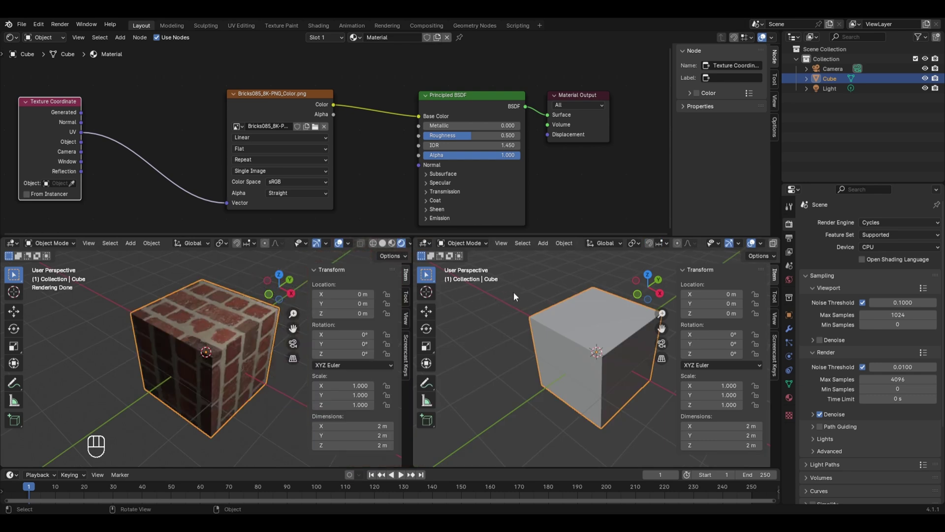
Step: Scale up and reposition all cube UVs over the brick image in the UV Editor, then return to Object Mode
{"action": "left_click_drag", "start_coordinate": [432, 247], "coordinate": [453, 299]}
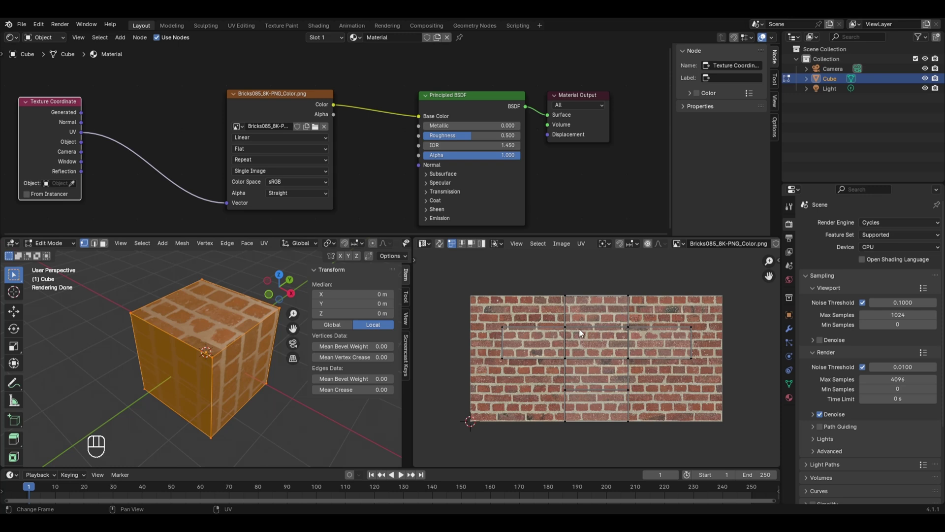
{"action": "key", "text": "a"}
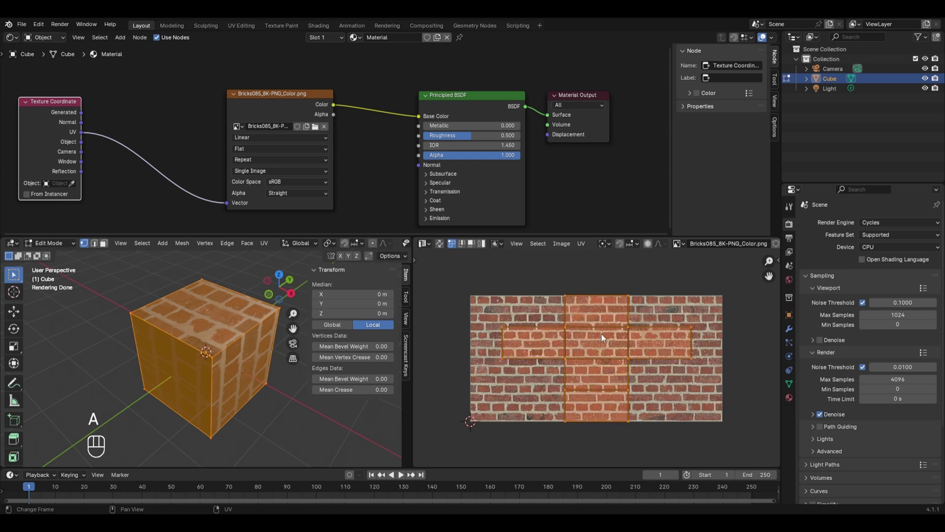
{"action": "key", "text": "s"}
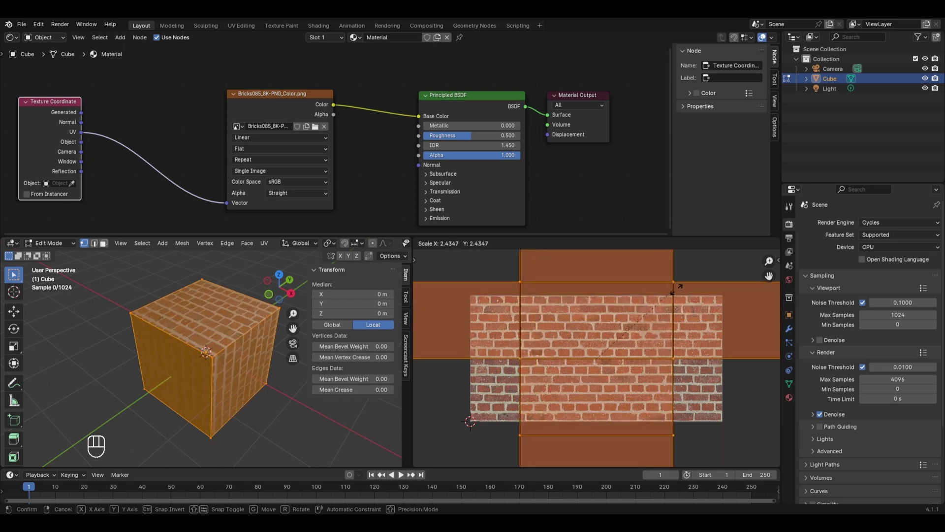
{"action": "left_click", "coordinate": [696, 291]}
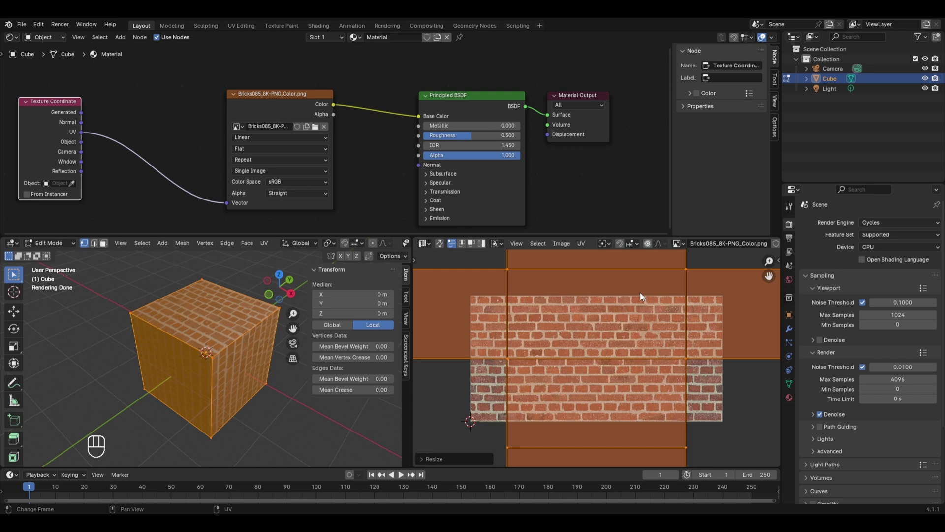
{"action": "key", "text": "g"}
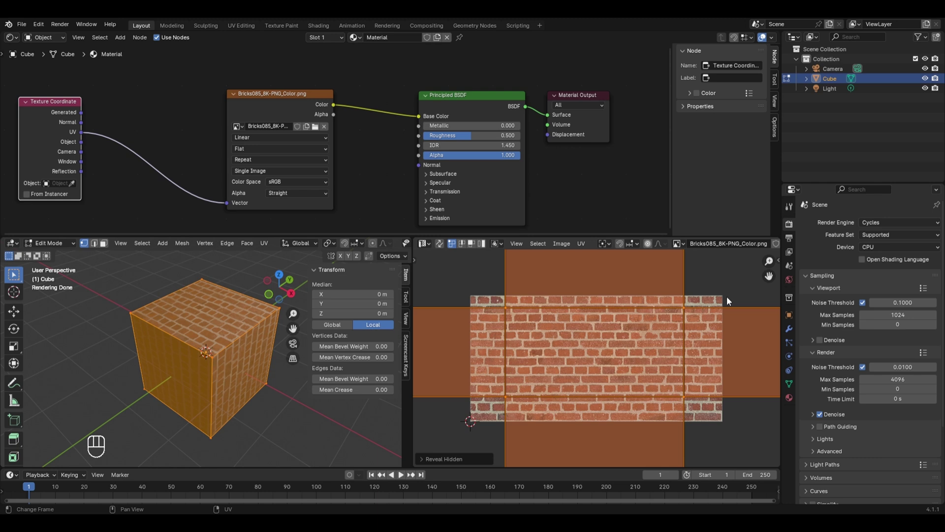
{"action": "key", "text": "s"}
{"action": "left_click", "coordinate": [716, 325]}
{"action": "key", "text": "g"}
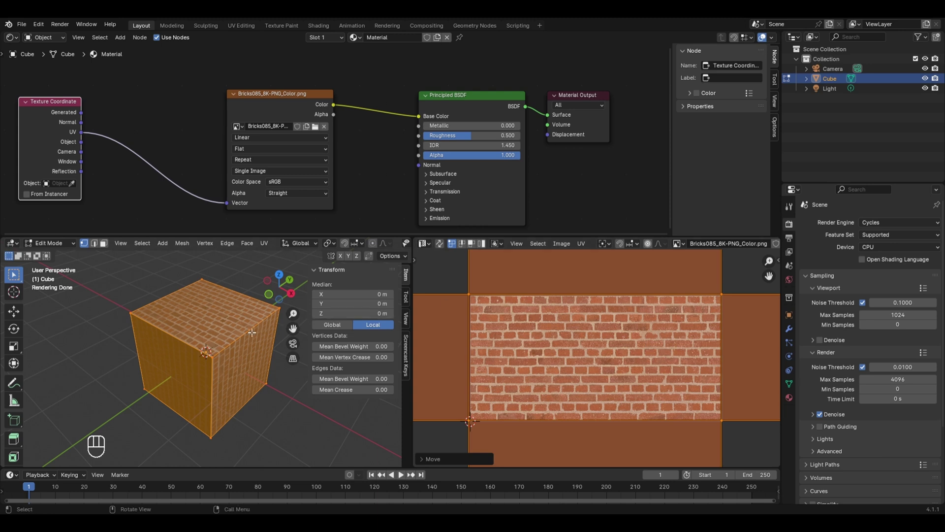
{"action": "key", "text": "Tab"}
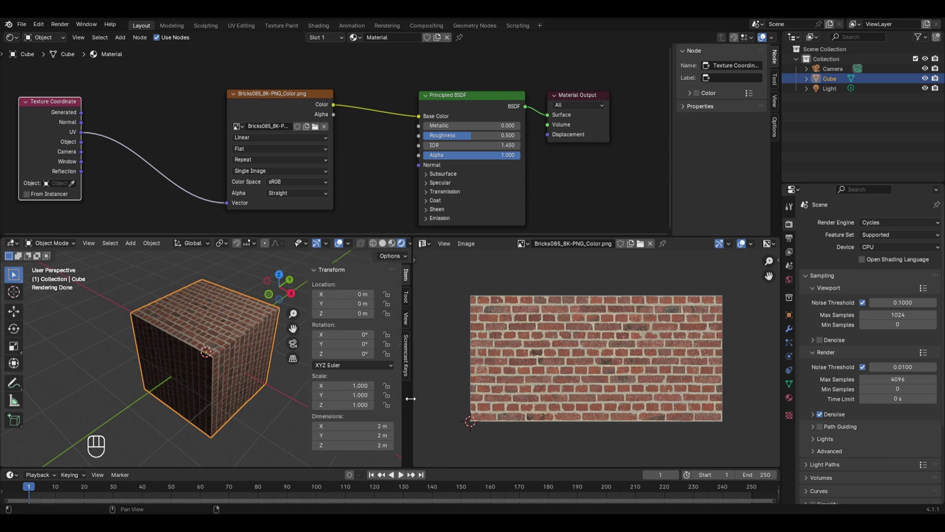
Step: Merge the UV editor back, view the cube from the top and select the brick colour texture node
{"action": "left_click_drag", "start_coordinate": [414, 394], "coordinate": [567, 339]}
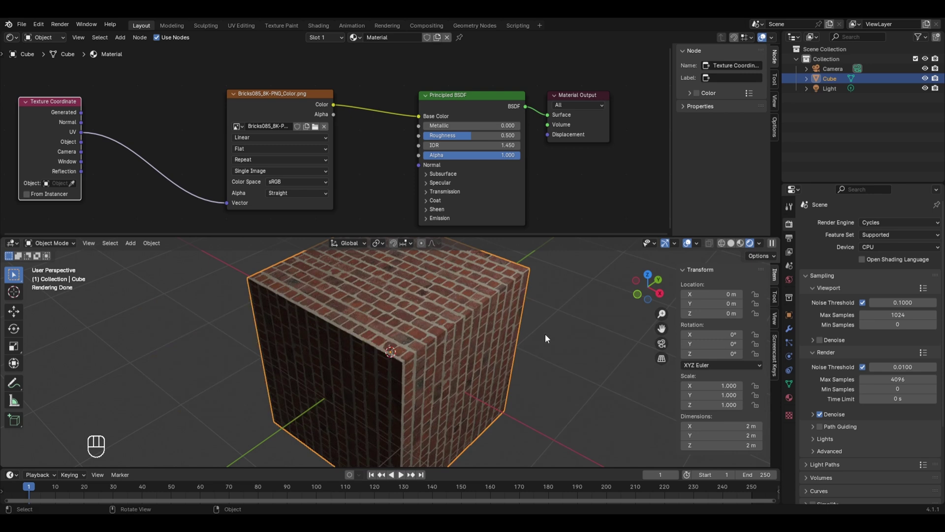
{"action": "key", "text": "KP_7"}
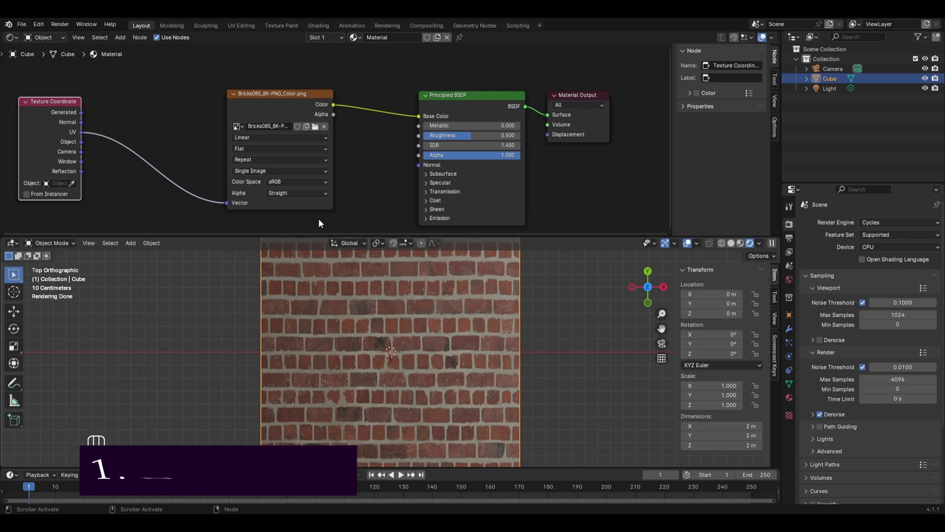
{"action": "left_click", "coordinate": [281, 103]}
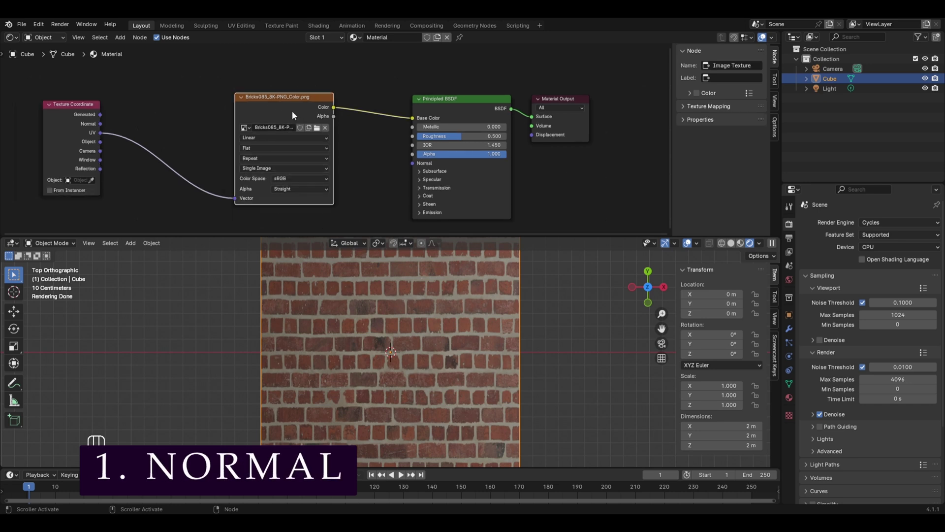
Step: Duplicate the image node, load Bricks085_8K-PNG_NormalGL.png as Non-Color and place it above the colour texture
{"action": "key", "text": "shift+d"}
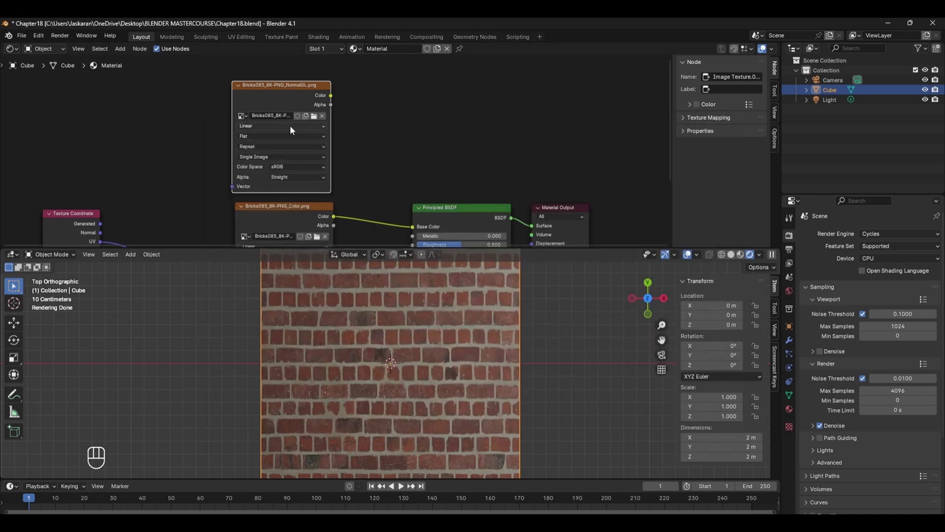
{"action": "left_click_drag", "start_coordinate": [285, 169], "coordinate": [357, 235]}
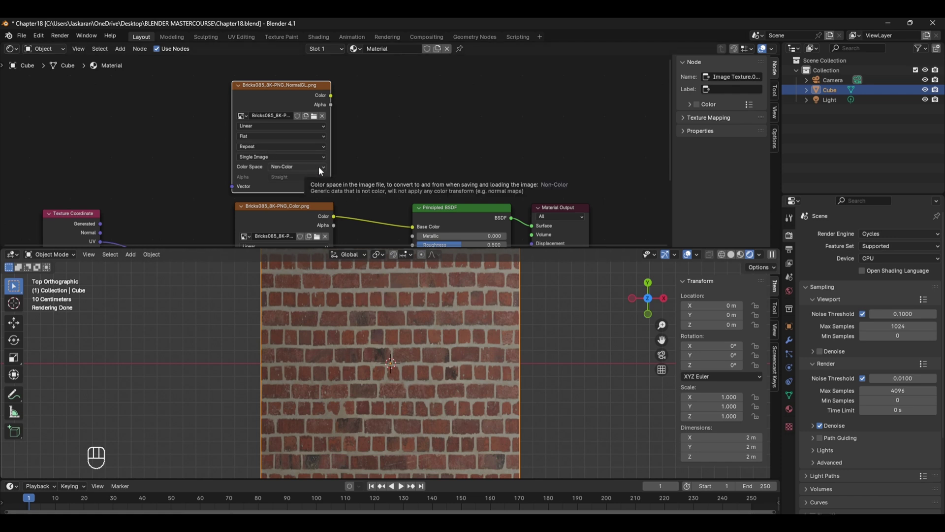
{"action": "left_click_drag", "start_coordinate": [315, 172], "coordinate": [323, 92]}
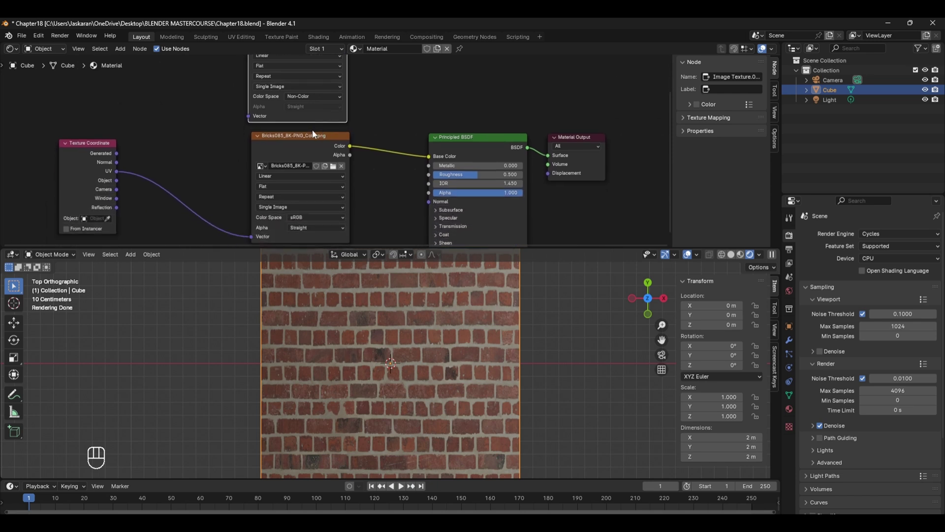
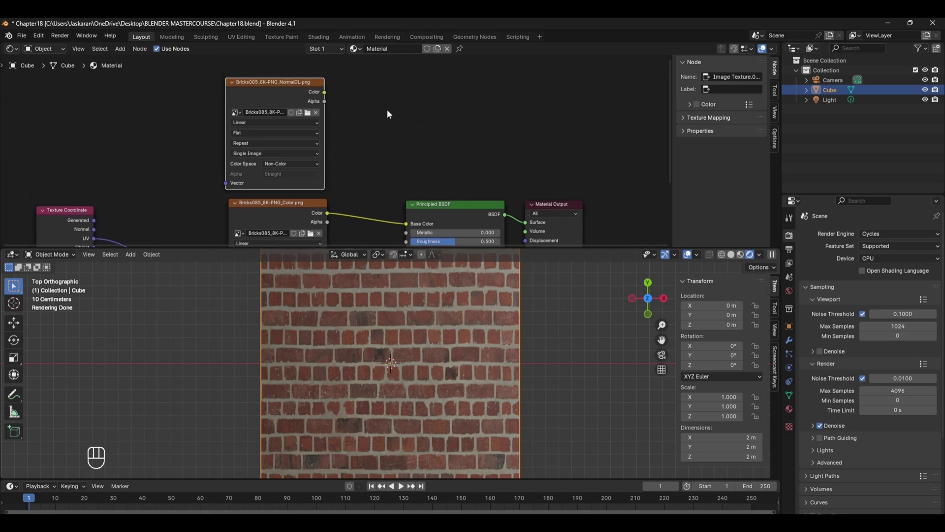
Step: Add a Normal Map node between the NormalGL texture Color and the Principled BSDF Normal input
{"action": "key", "text": "shift+a"}
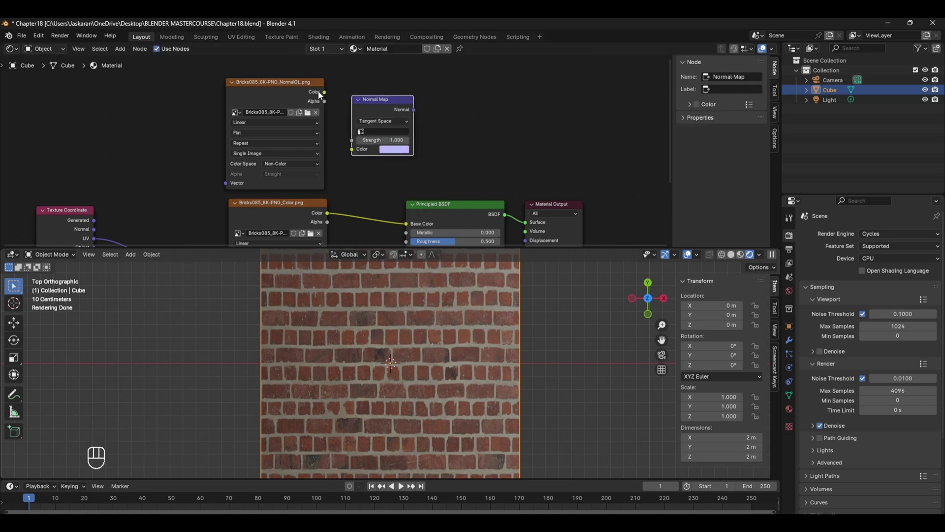
{"action": "left_click_drag", "start_coordinate": [360, 102], "coordinate": [354, 151]}
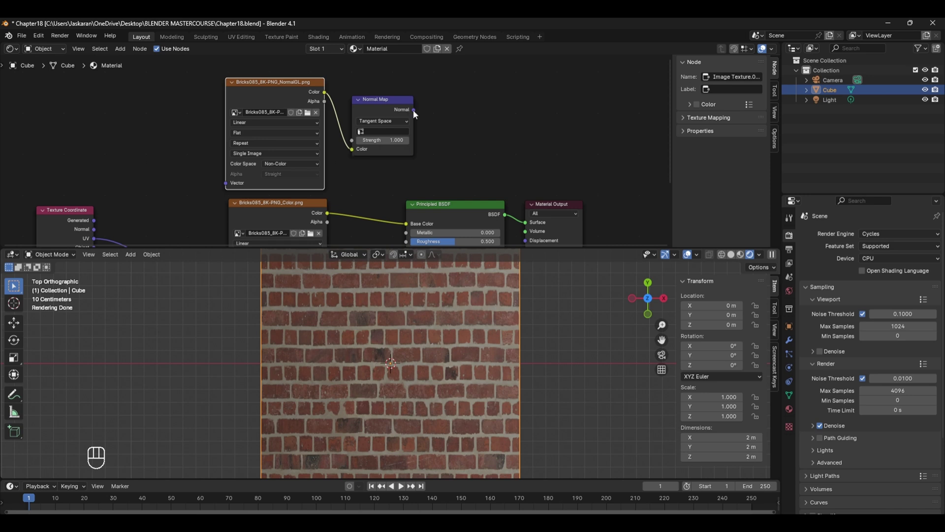
{"action": "left_click_drag", "start_coordinate": [427, 113], "coordinate": [402, 192]}
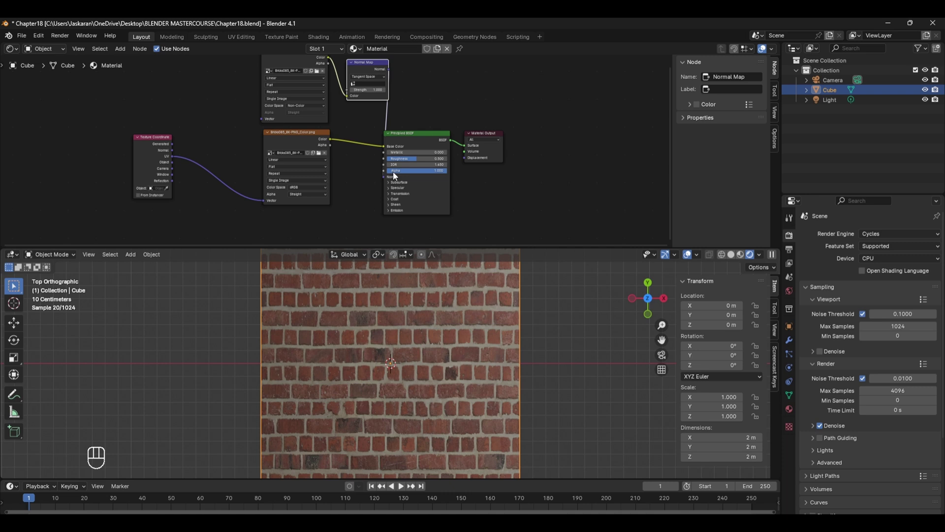
{"action": "left_click_drag", "start_coordinate": [398, 174], "coordinate": [358, 65]}
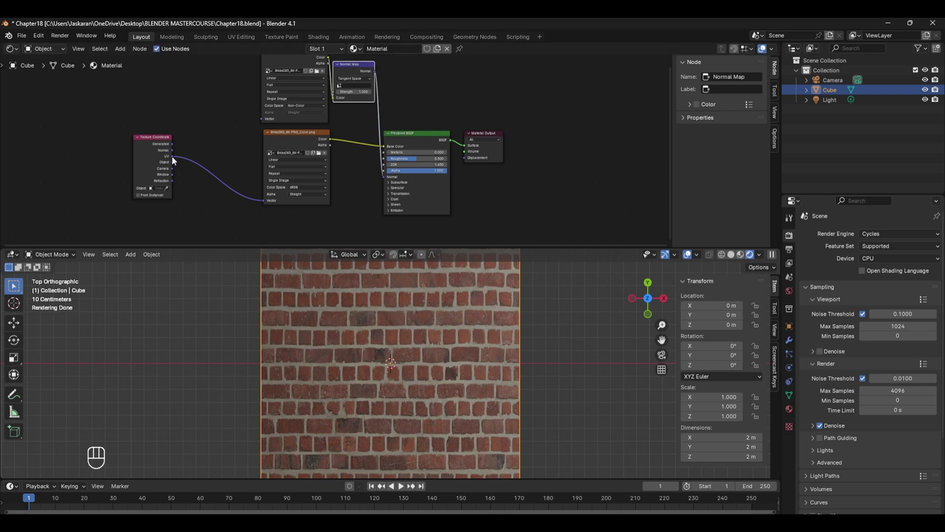
Step: Link the Texture Coordinate UV output to the normal texture's Vector input
{"action": "left_click_drag", "start_coordinate": [189, 156], "coordinate": [261, 123]}
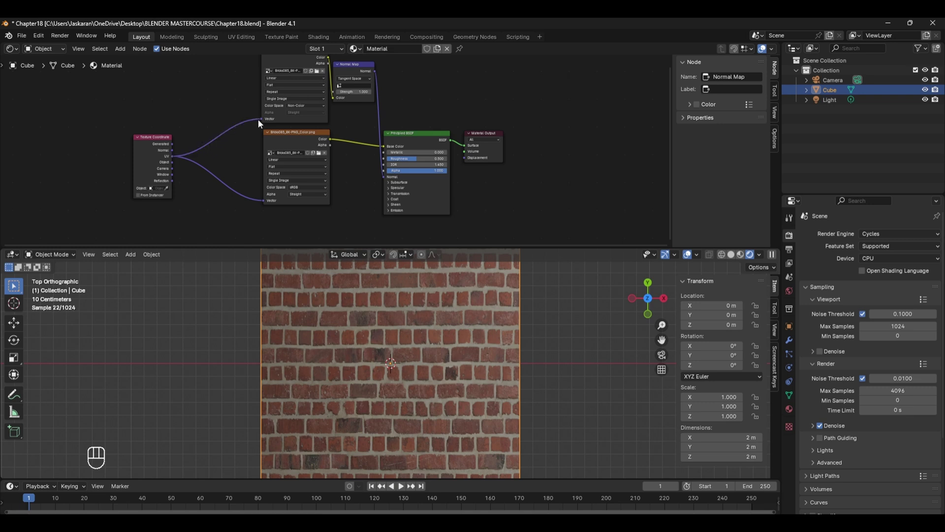
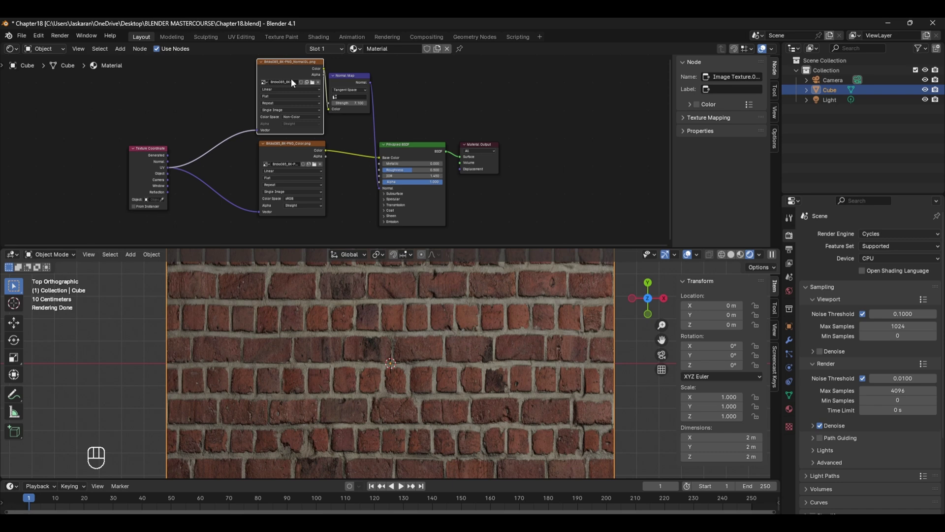
Step: Load the Roughness PNG into a duplicated Non-Color image node feeding BSDF Roughness, mapped with UV
{"action": "key", "text": "shift+d"}
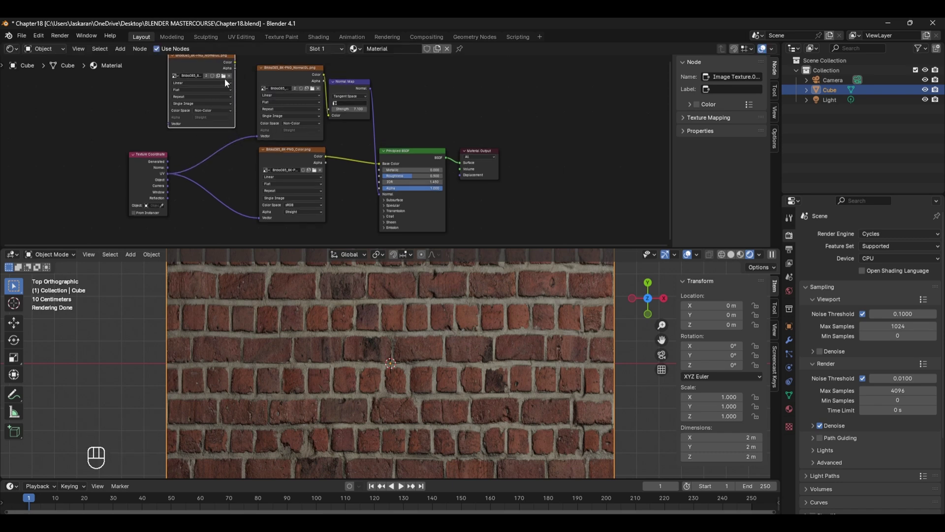
{"action": "left_click", "coordinate": [229, 79]}
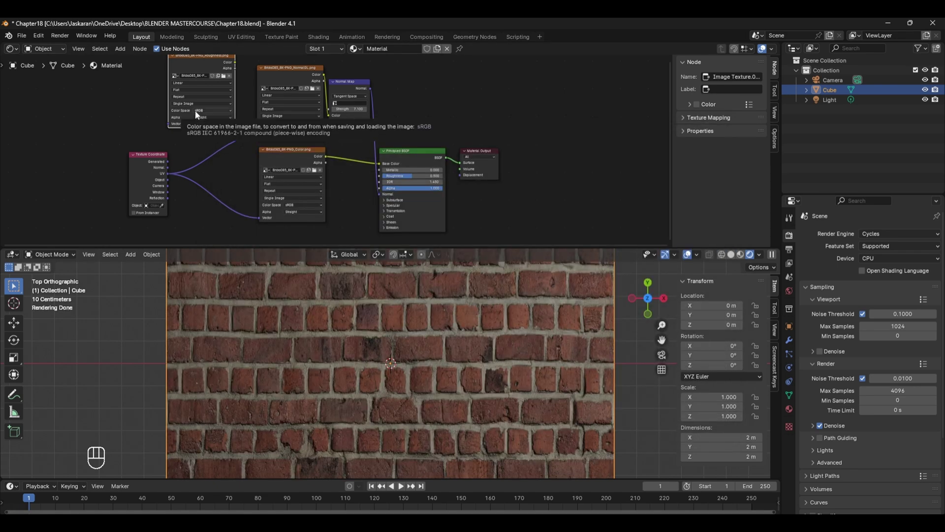
{"action": "left_click_drag", "start_coordinate": [200, 113], "coordinate": [245, 155]}
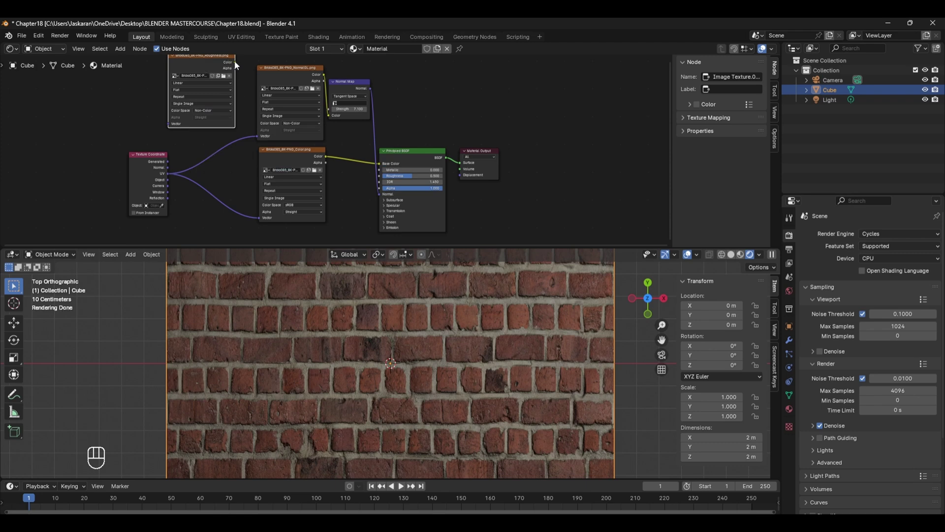
{"action": "left_click_drag", "start_coordinate": [296, 108], "coordinate": [375, 176]}
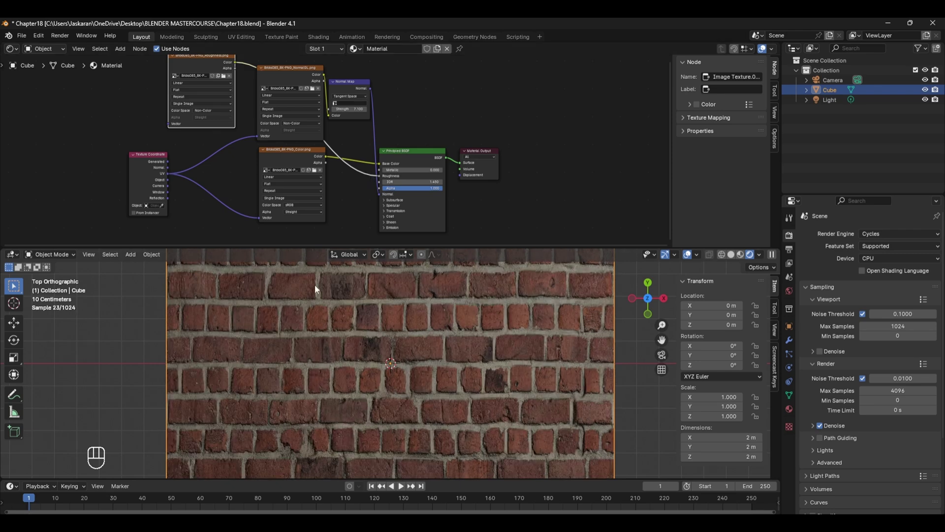
{"action": "left_click_drag", "start_coordinate": [173, 176], "coordinate": [165, 131]}
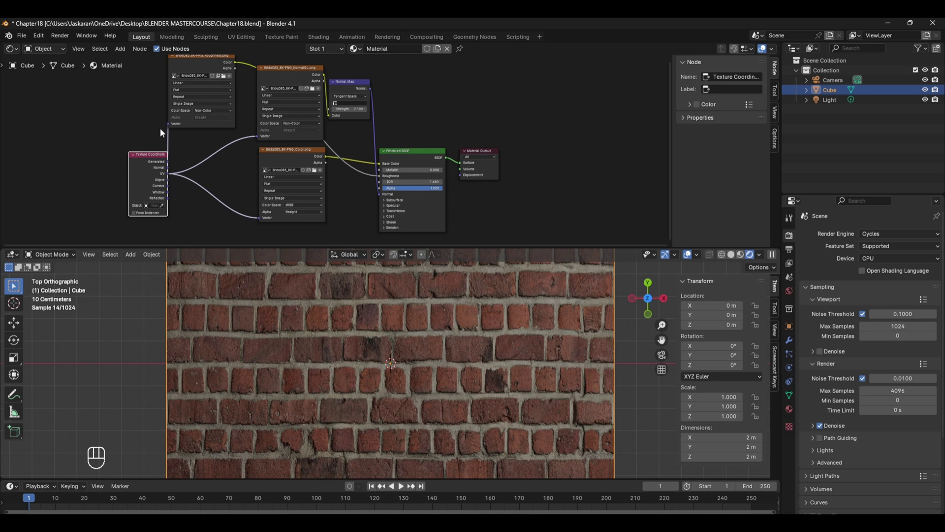
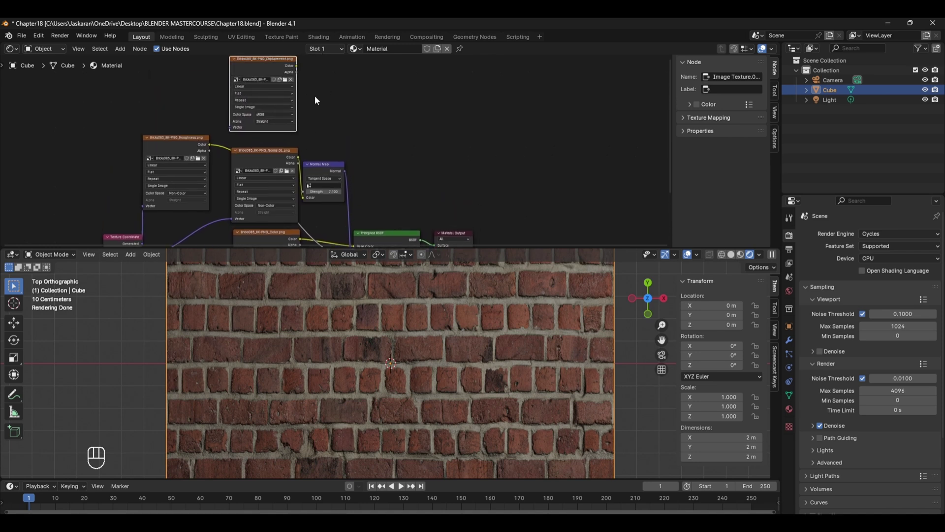
Step: Add a Bump node taking the displacement Color as Height and the Normal Map, feeding BSDF Normal
{"action": "key", "text": "shift+a"}
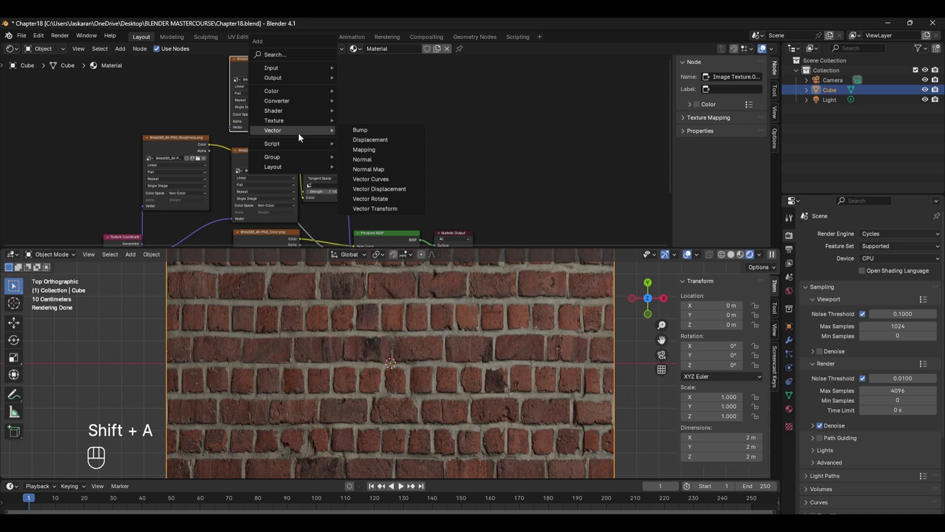
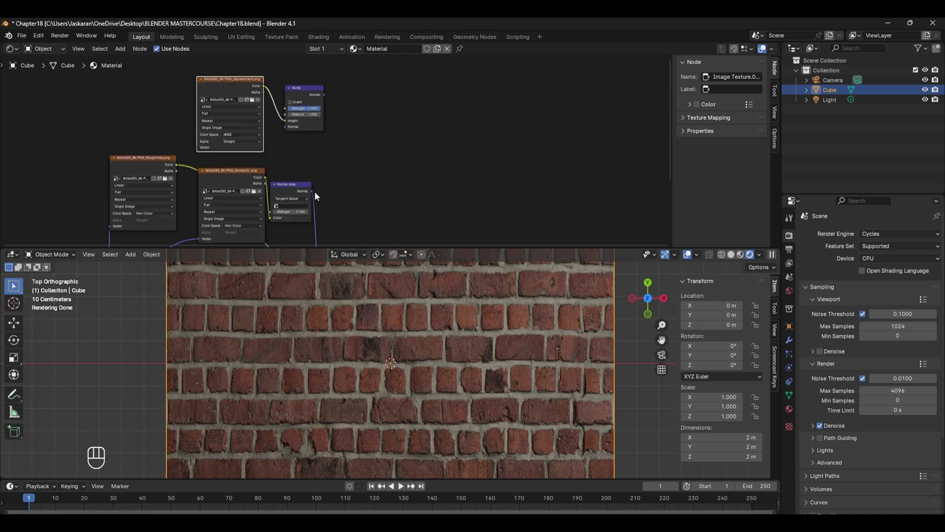
{"action": "left_click_drag", "start_coordinate": [354, 186], "coordinate": [281, 136]}
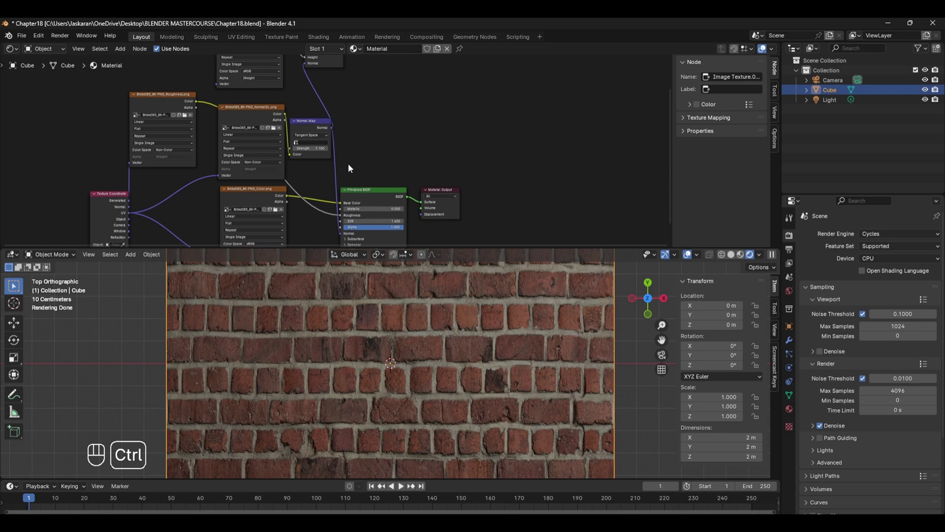
{"action": "left_click", "coordinate": [351, 168]}
{"action": "left_click_drag", "start_coordinate": [362, 119], "coordinate": [348, 117]}
{"action": "left_click_drag", "start_coordinate": [356, 151], "coordinate": [333, 202]}
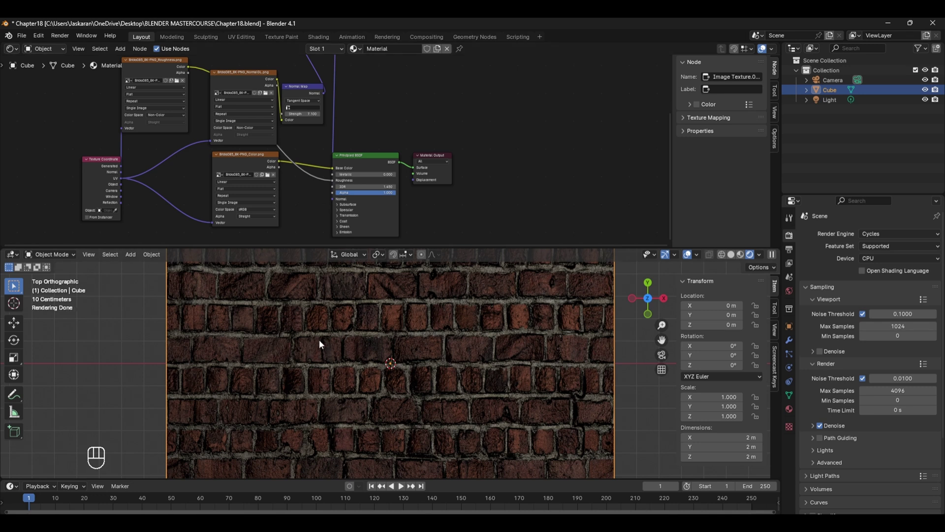
Step: Map the displacement image with the Texture Coordinate UV output
{"action": "left_click", "coordinate": [96, 181]}
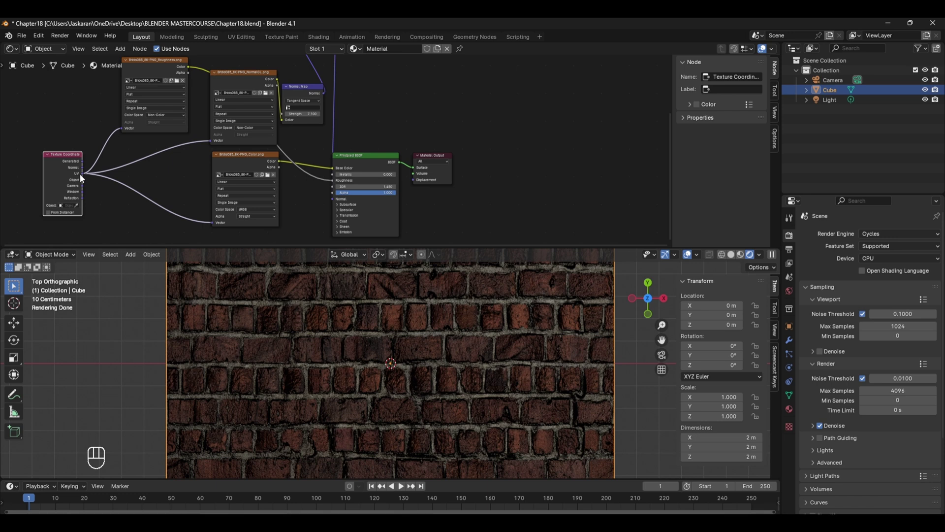
{"action": "left_click", "coordinate": [83, 174]}
{"action": "left_click_drag", "start_coordinate": [147, 178], "coordinate": [198, 120]}
{"action": "left_click_drag", "start_coordinate": [244, 105], "coordinate": [292, 147]}
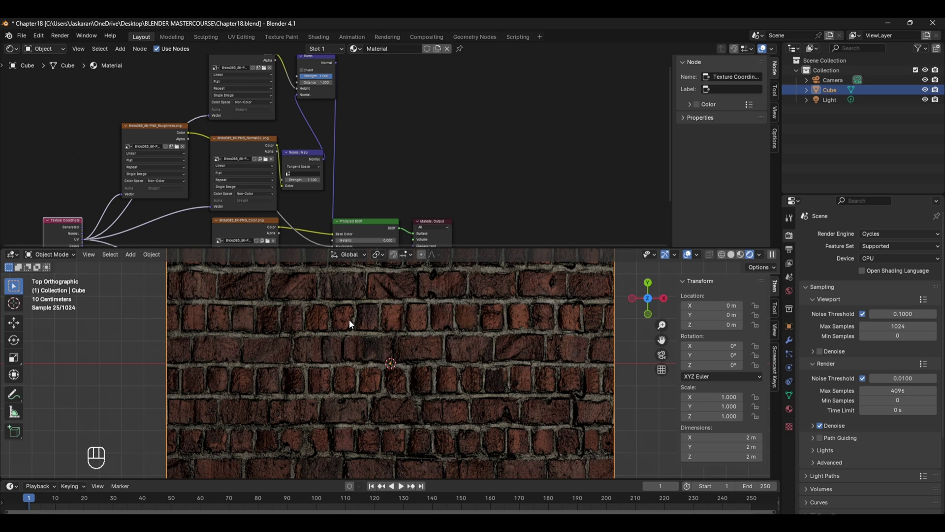
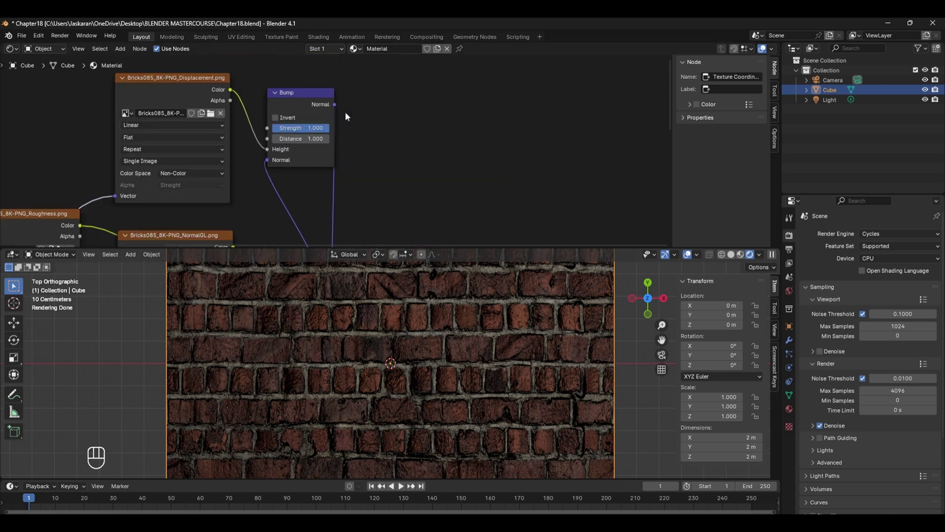
Step: Lower the Bump Strength to 0.500 and select the brick colour image node
{"action": "left_click_drag", "start_coordinate": [319, 129], "coordinate": [390, 265]}
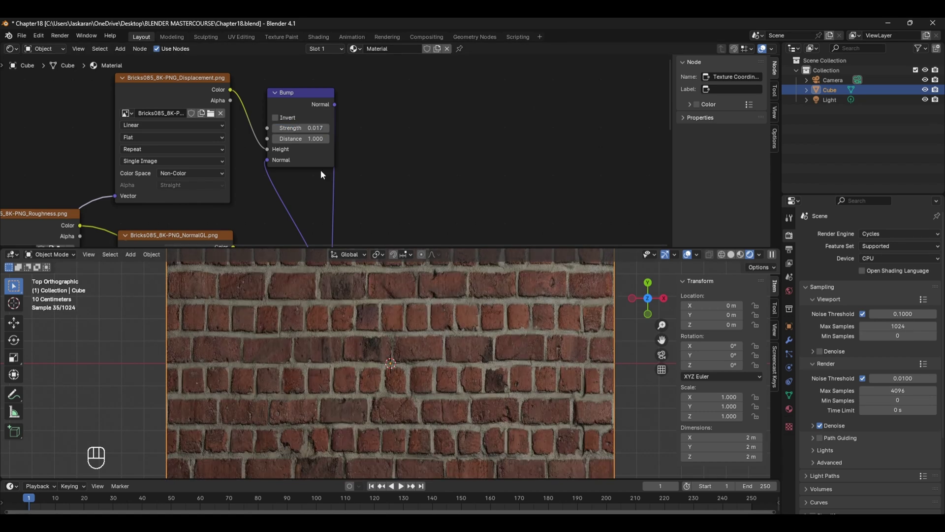
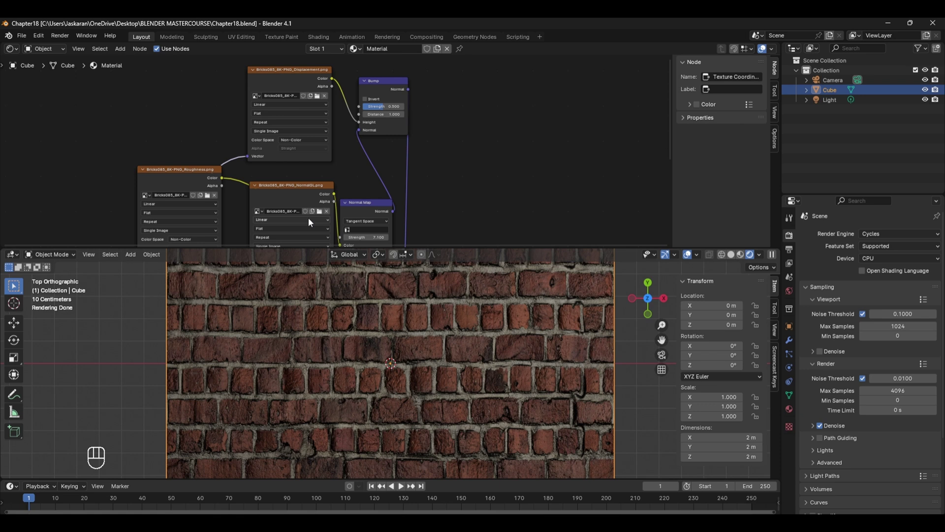
{"action": "left_click", "coordinate": [312, 226]}
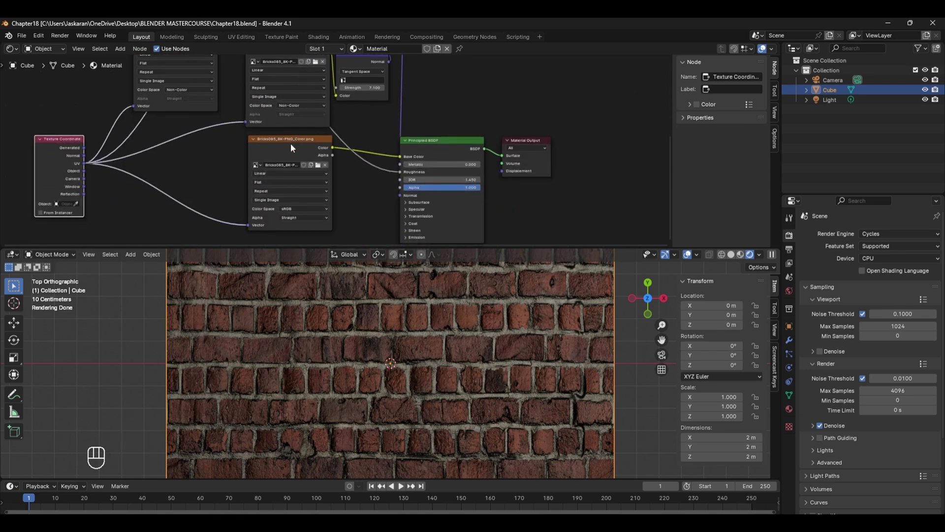
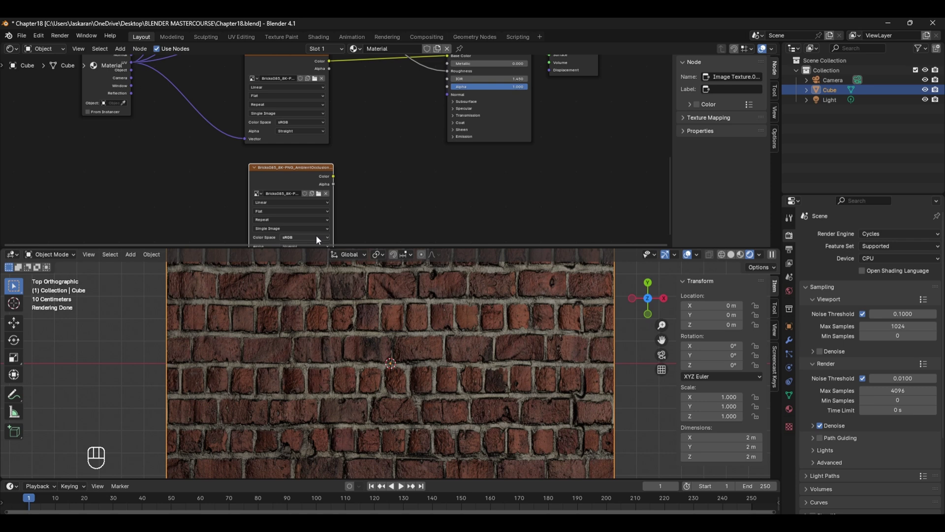
Step: Mark the ambient occlusion map as Non-Color and add a Mix Color node
{"action": "left_click_drag", "start_coordinate": [320, 239], "coordinate": [364, 292]}
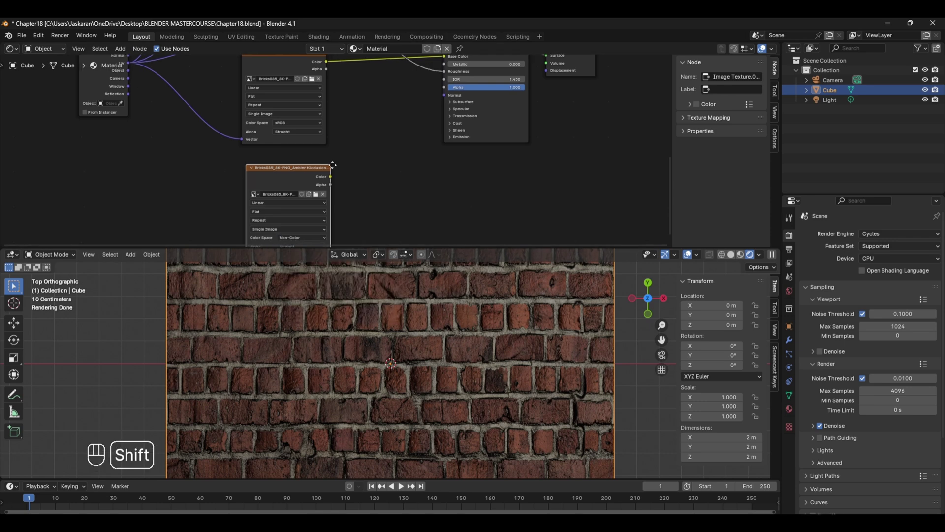
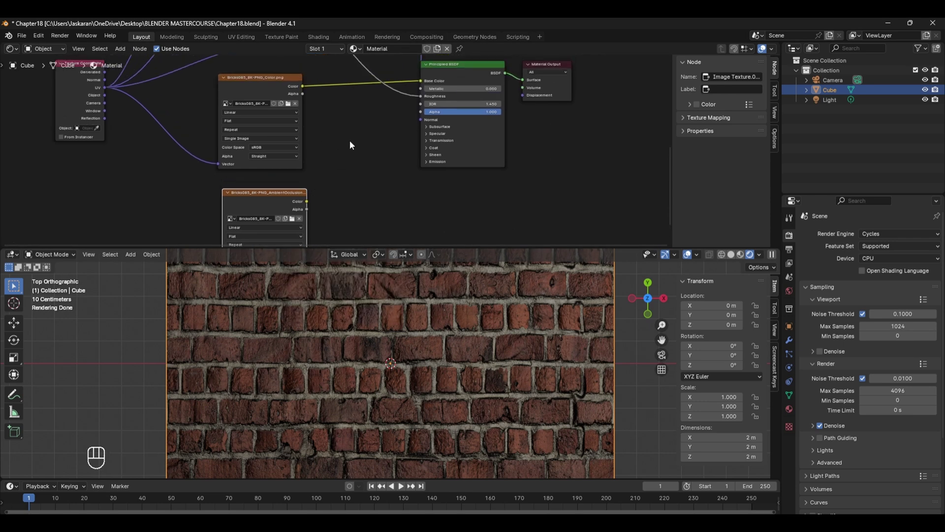
{"action": "key", "text": "shift+a"}
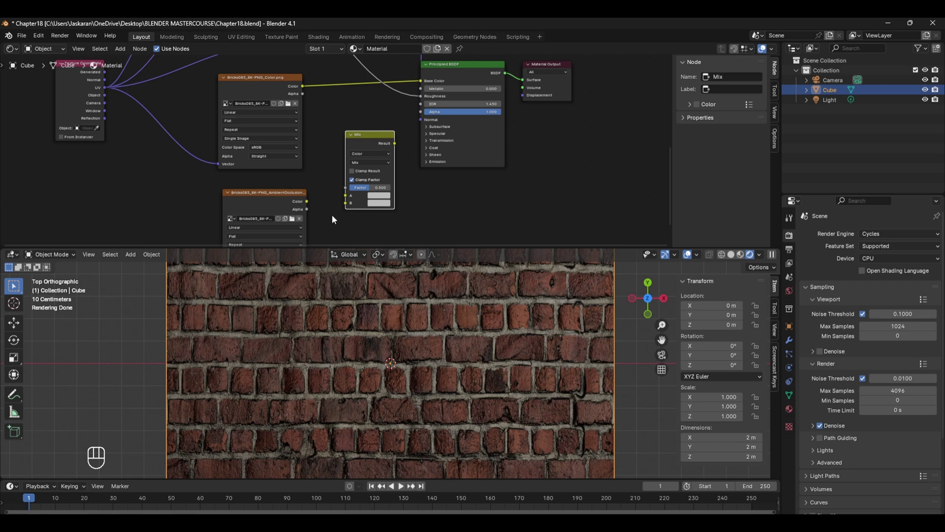
{"action": "left_click", "coordinate": [332, 78]}
Step: Mix brick colour with the AO map into Base Color, UV-mapping the AO image
{"action": "left_click_drag", "start_coordinate": [305, 90], "coordinate": [316, 203]}
{"action": "left_click", "coordinate": [307, 203]}
{"action": "left_click_drag", "start_coordinate": [329, 200], "coordinate": [343, 191]}
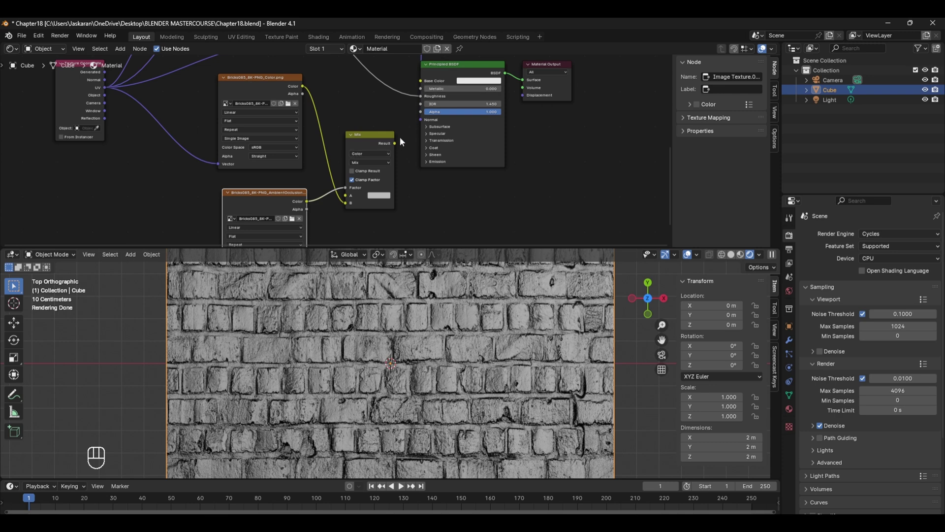
{"action": "left_click_drag", "start_coordinate": [409, 115], "coordinate": [424, 83]}
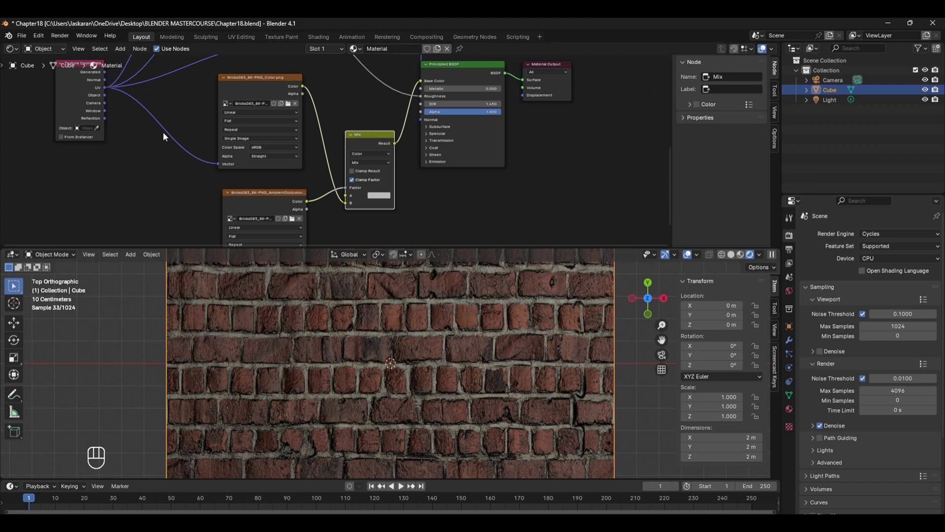
{"action": "left_click", "coordinate": [108, 89]}
{"action": "left_click_drag", "start_coordinate": [167, 175], "coordinate": [268, 293]}
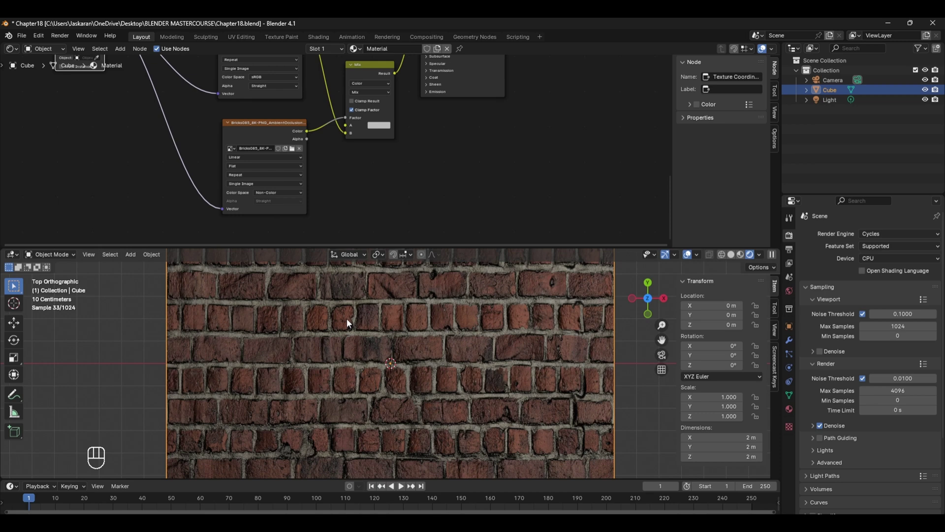
{"action": "left_click", "coordinate": [383, 126]}
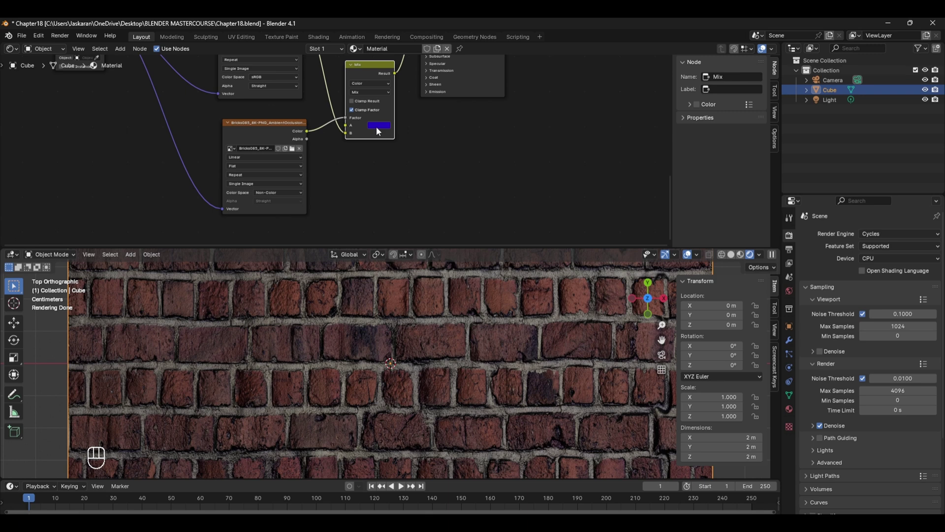
{"action": "left_click", "coordinate": [379, 129]}
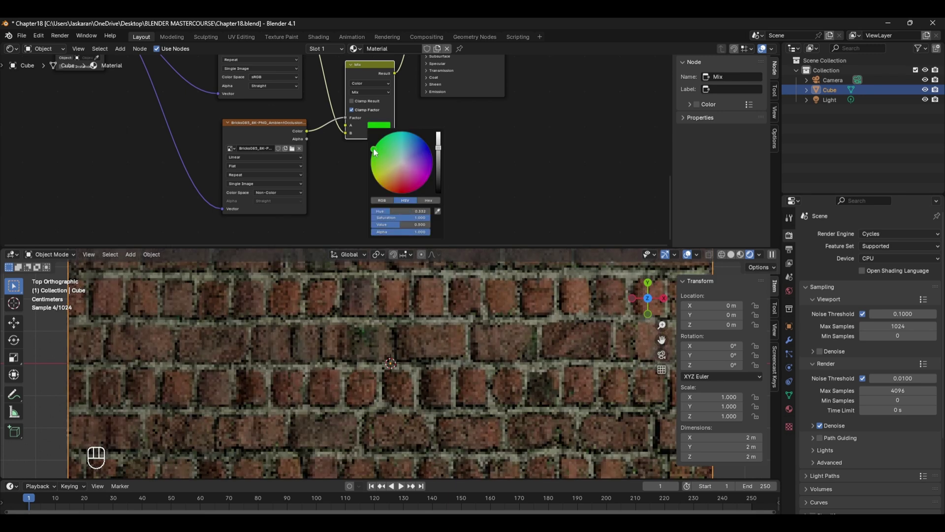
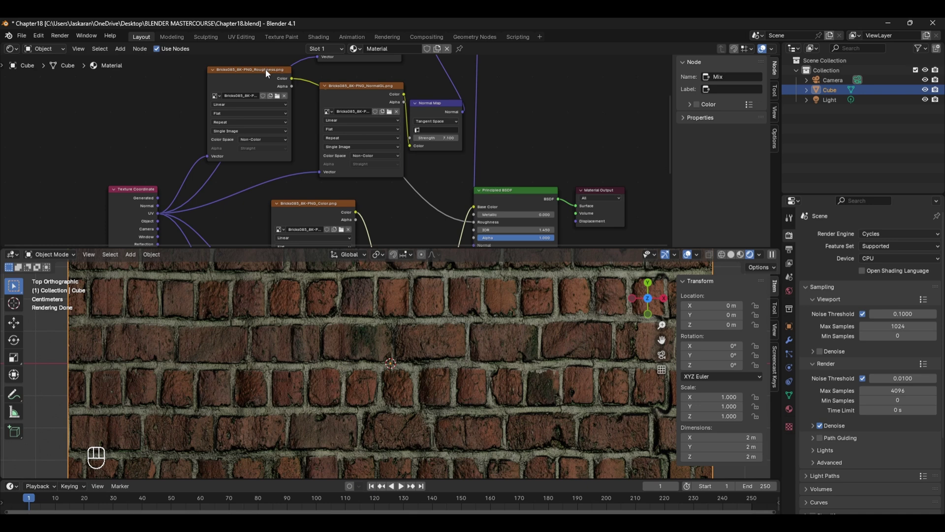
{"action": "left_click", "coordinate": [271, 79]}
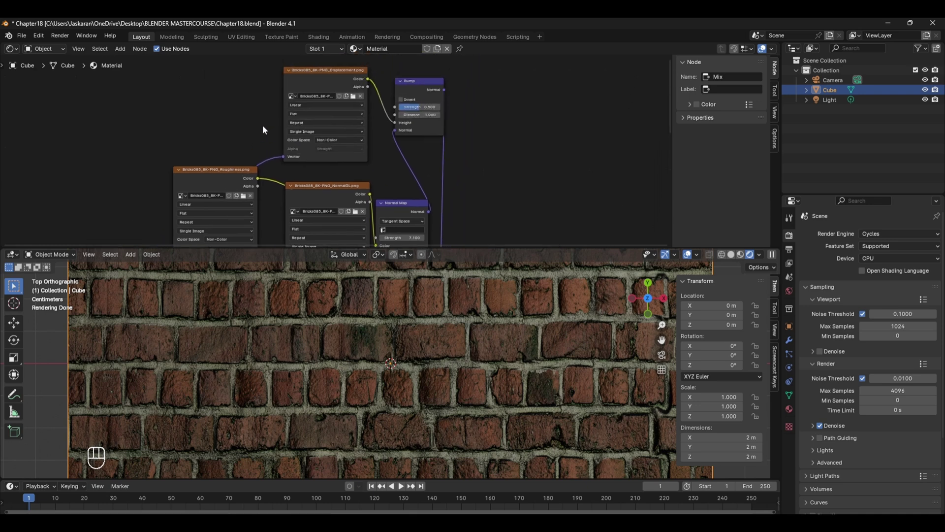